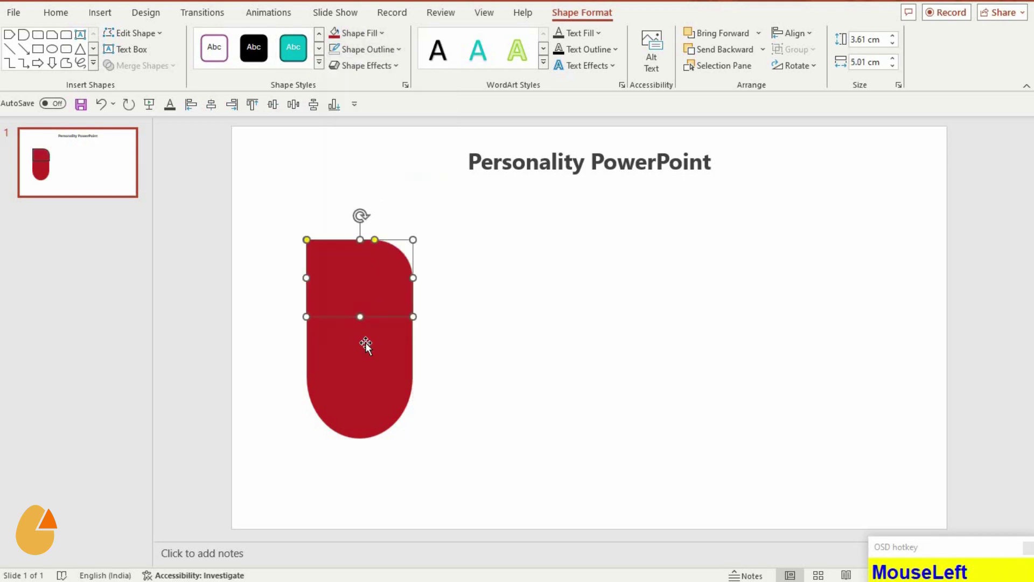
- Resize the red card, duplicate it and shrink the copy to fit inside as an inner panel
drag(165, 71, 415, 378)
key(ctrl+d)
click(449, 385)
right_click(578, 322)
drag(599, 488, 340, 342)
- Nudge the white inner panel down so the red border keeps a wider top band
key(Down)
key(Down)
key(Down)
click(513, 422)
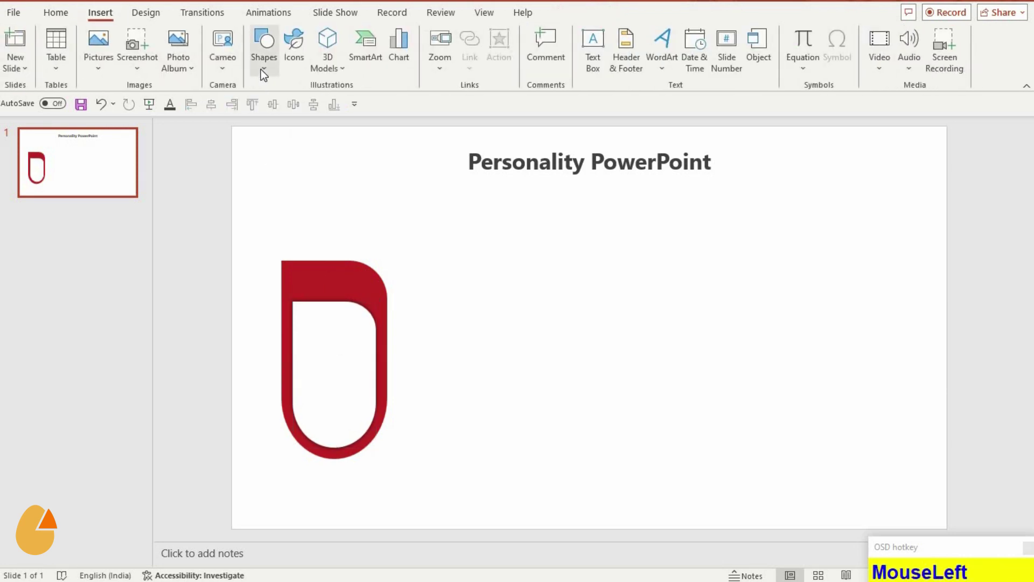
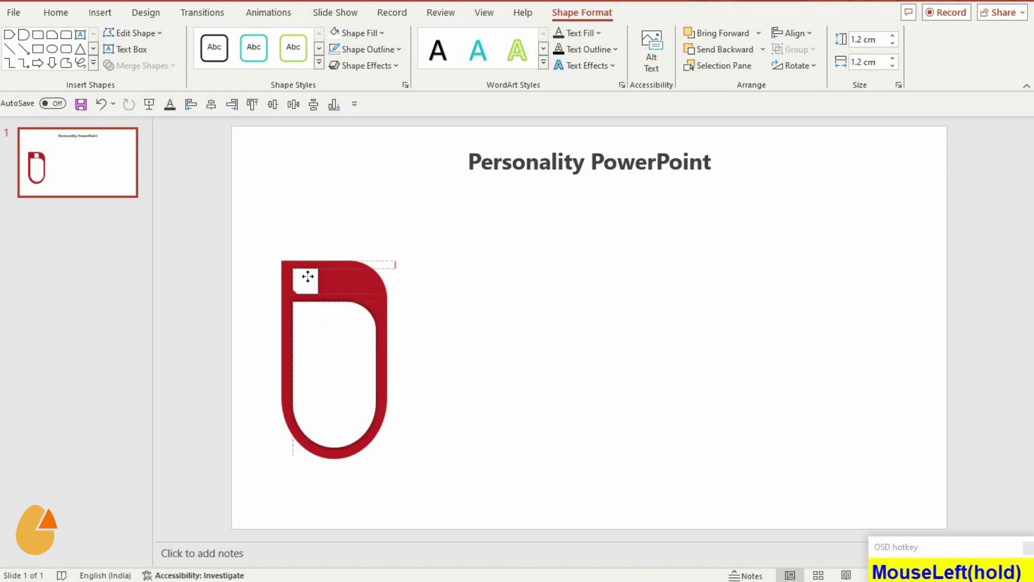
- Nudge the small white square into the card's top-left corner and deselect
key(Down)
key(Down)
click(490, 357)
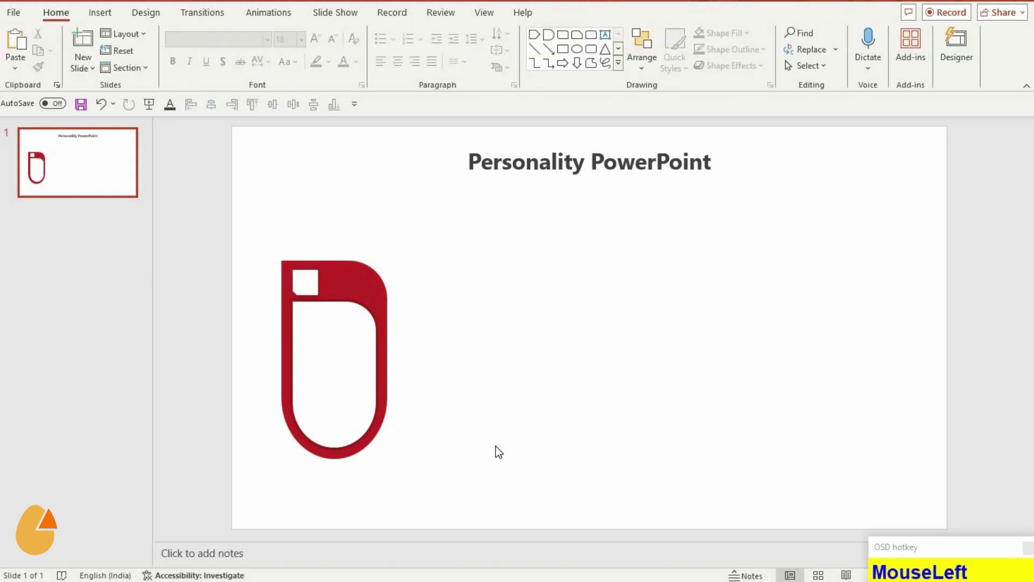
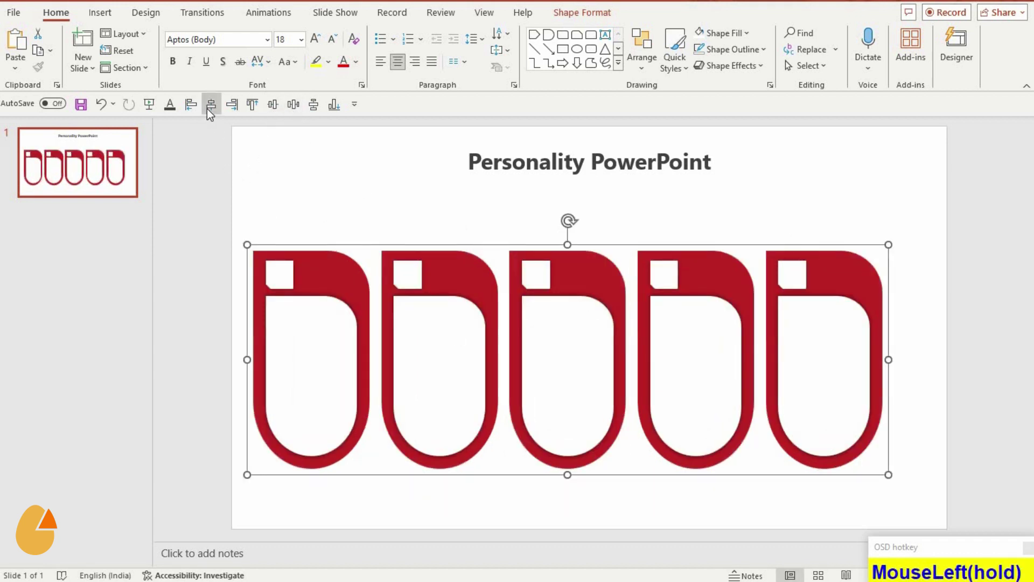
- Distribute the five duplicated cards evenly across the slide width, then ungroup and select the first card
key(Down)
key(Down)
click(442, 492)
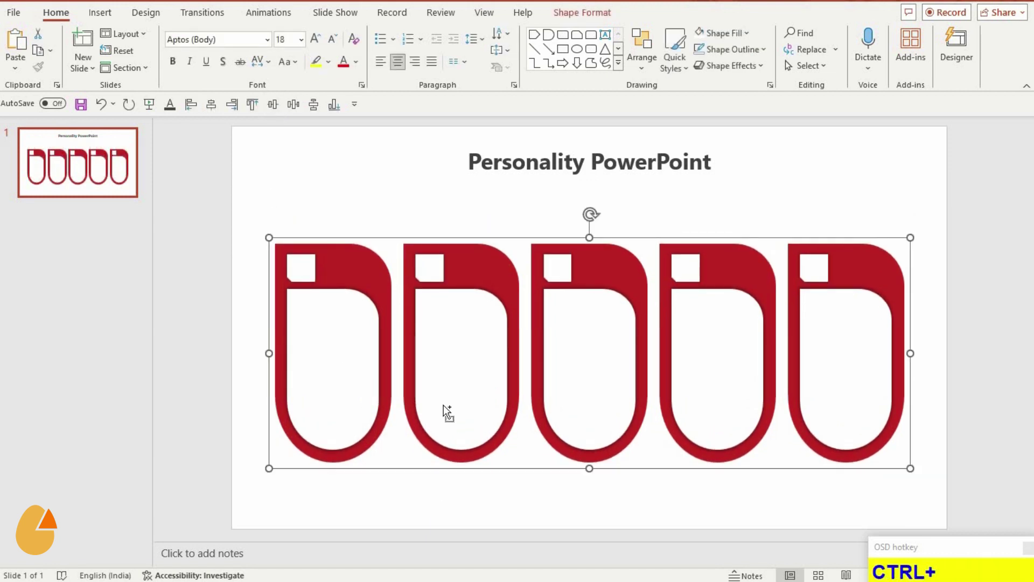
key(ctrl+shift+g)
click(376, 497)
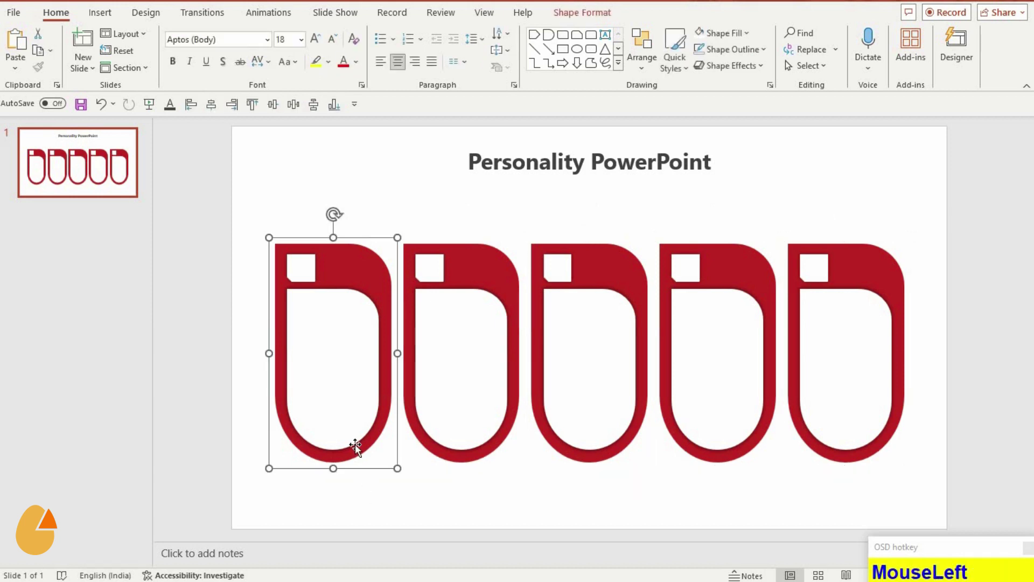
- Recolour the cards one by one so the row reads green, blue, red, orange and teal
key(ctrl+shift+g)
click(487, 408)
key(ctrl+shift+g)
click(565, 365)
key(ctrl+shift+g)
click(710, 316)
key(ctrl+shift+g)
click(875, 368)
key(ctrl+shift+g)
- Group all five cards, align them in a row and nudge the row down into place
drag(365, 492, 1000, 540)
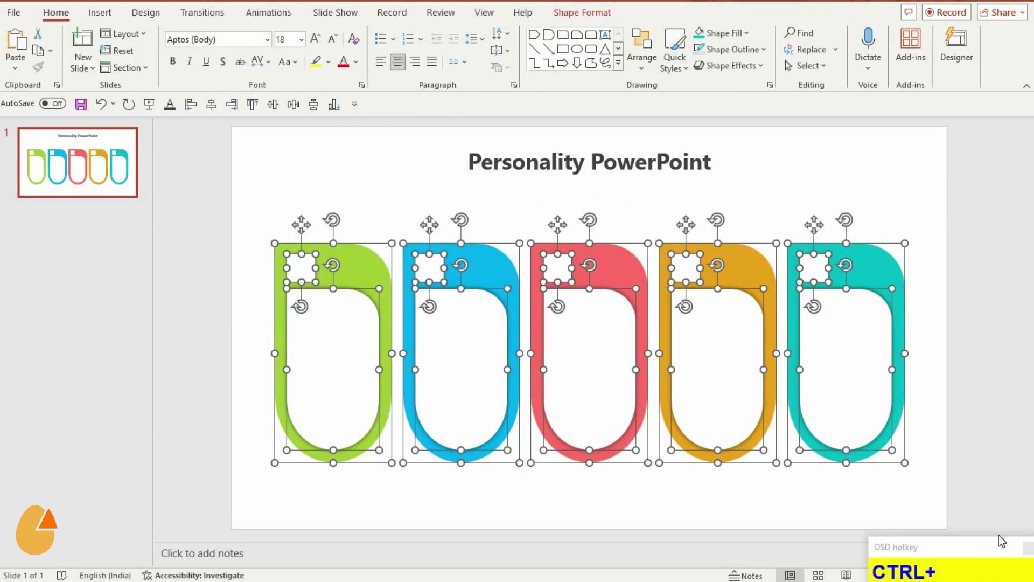
key(ctrl+g)
click(210, 116)
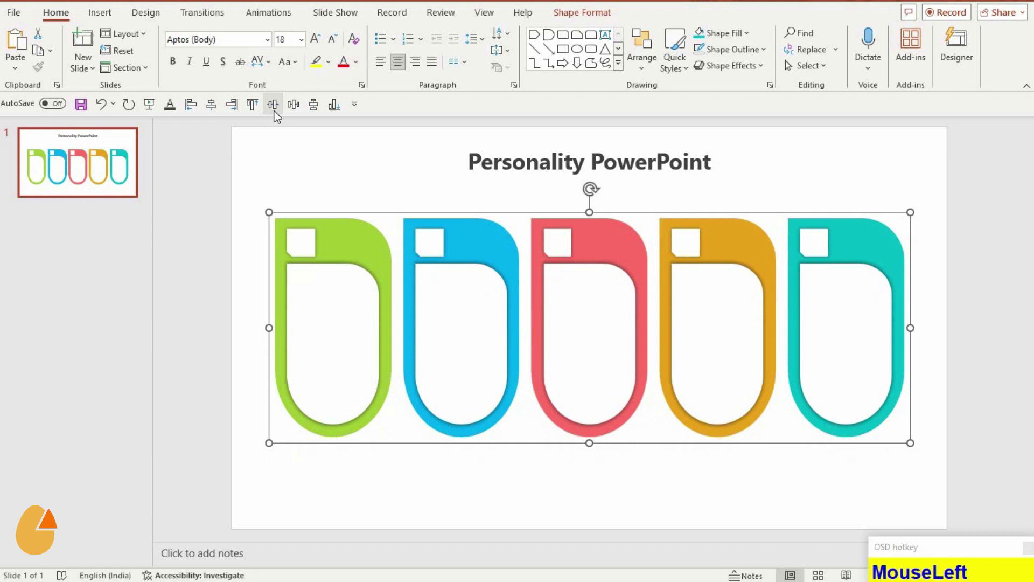
key(Down)
key(Down)
key(Down)
click(467, 494)
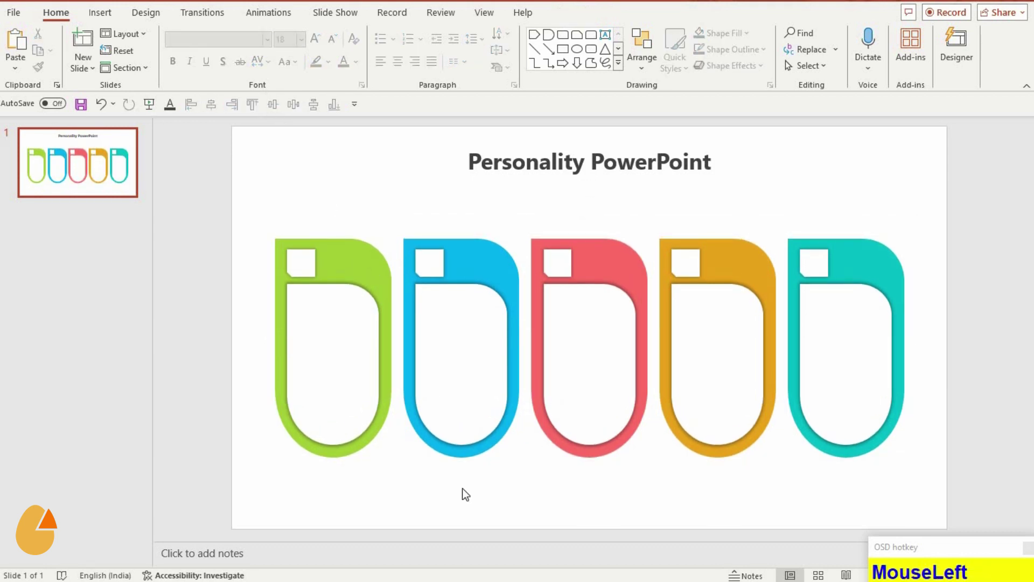
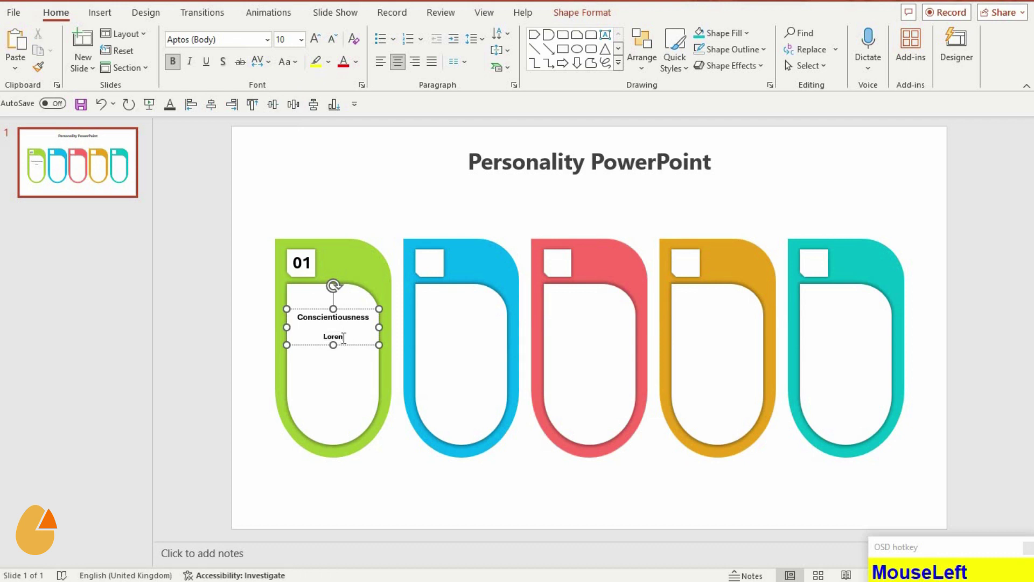
- Type the first lines of the lorem ipsum paragraph on the green Conscientiousness card
key(space)
key(shift+i)
text(psum_has_been)
key(Return)
text(the)
text(usty_standard)
key(Return)
text(Enterdummy_text)
text(ce)
key(Return)
text(Enterthe_)
key(KP_1)
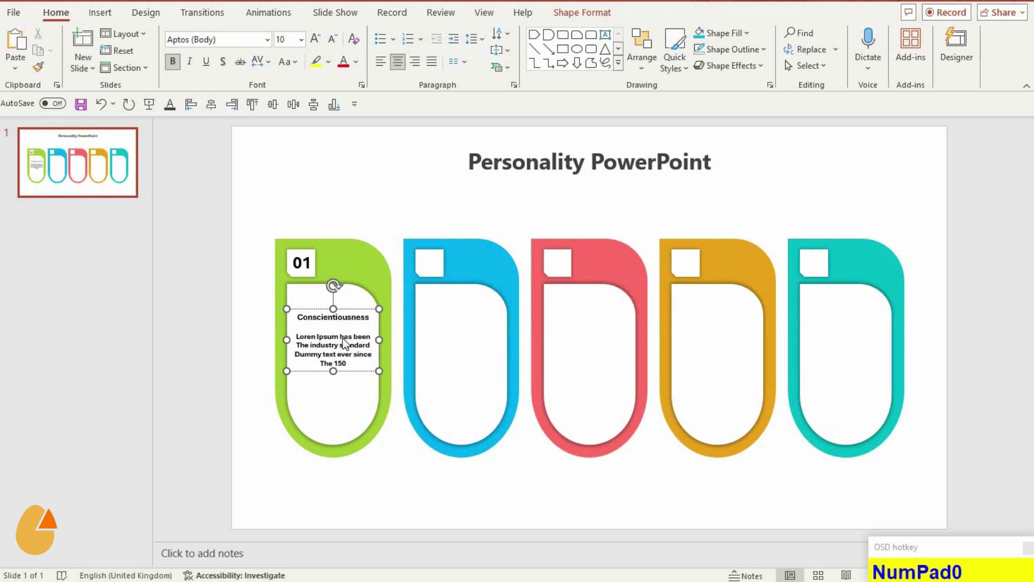
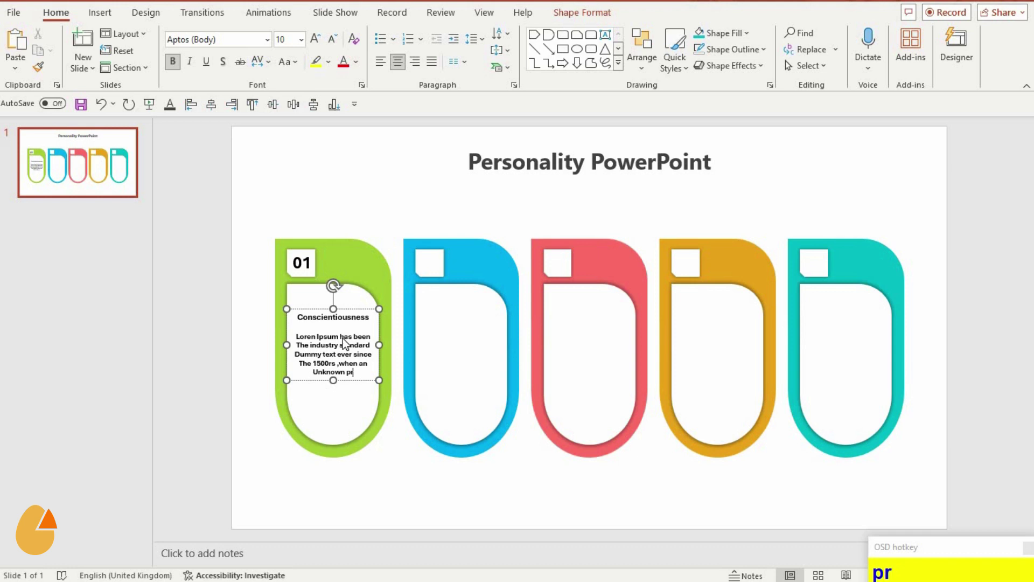
- Continue the lorem ipsum paragraph ('took a galley of type and scrambled it to make a specimen book')
text(nter_took_a)
key(Return)
text(Enterga)
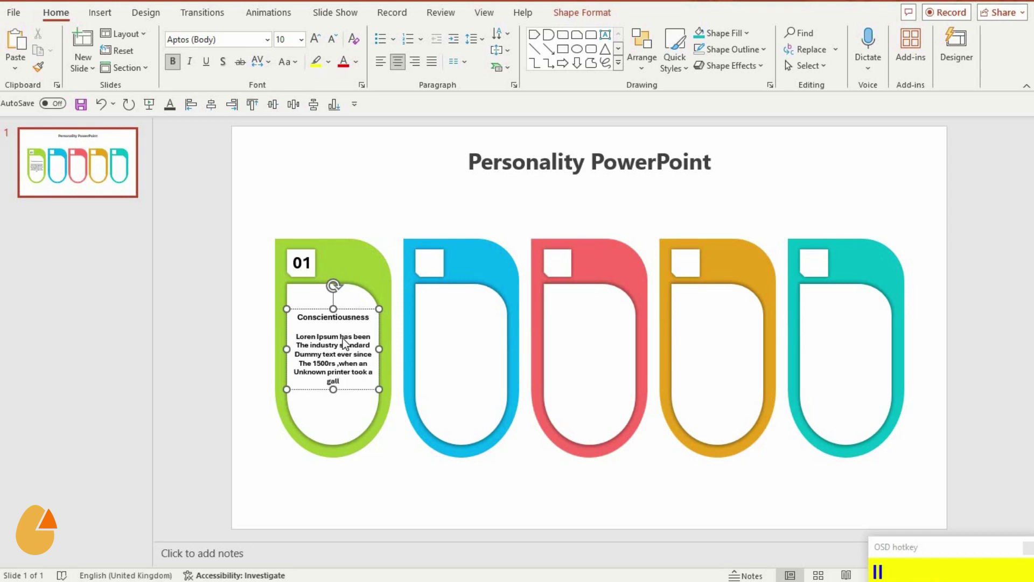
text(eaey_of)
right_click(326, 391)
click(342, 397)
key(space)
text(Spacetype_d)
key(Return)
text(scrambed_it_to_made_a)
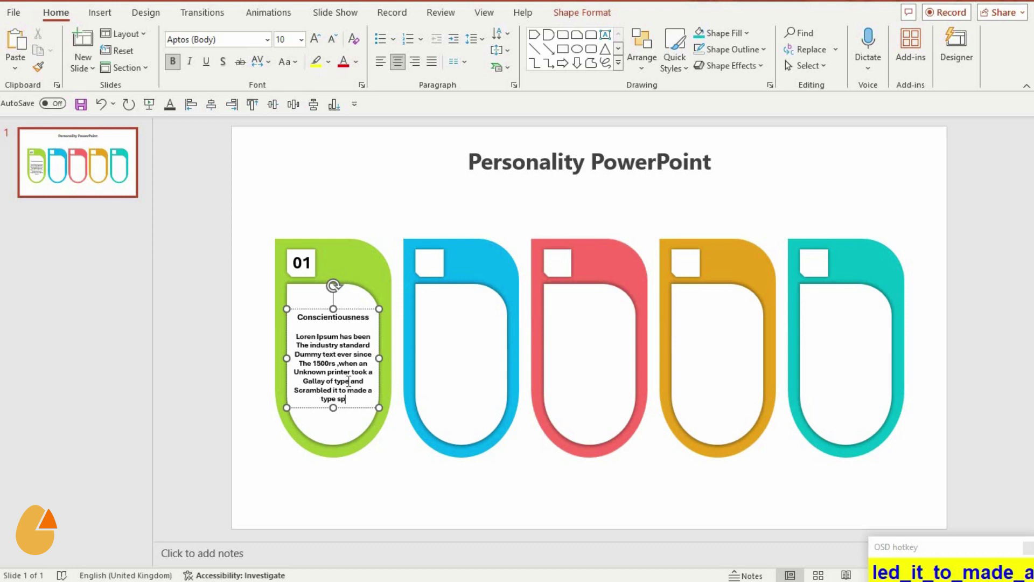
text(eimen_vook)
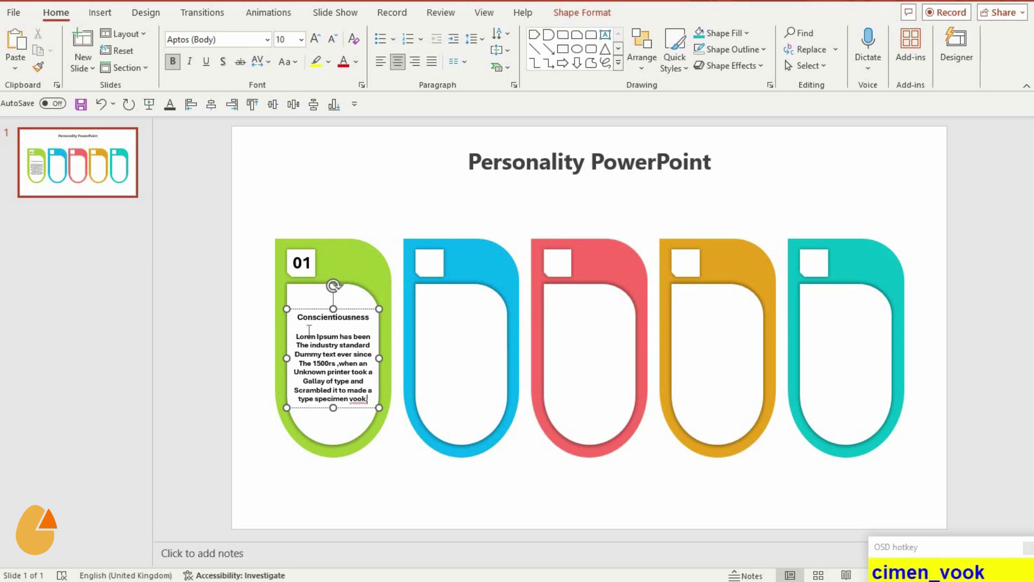
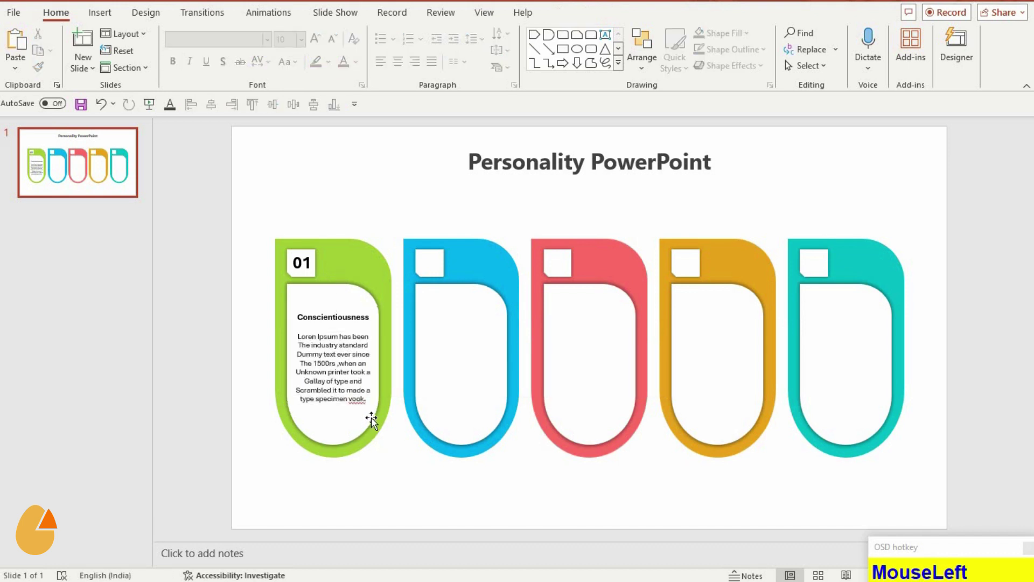
- Group all five finished cards with their text, centre the set on the slide and nudge it down
right_click(364, 408)
drag(390, 424, 1027, 551)
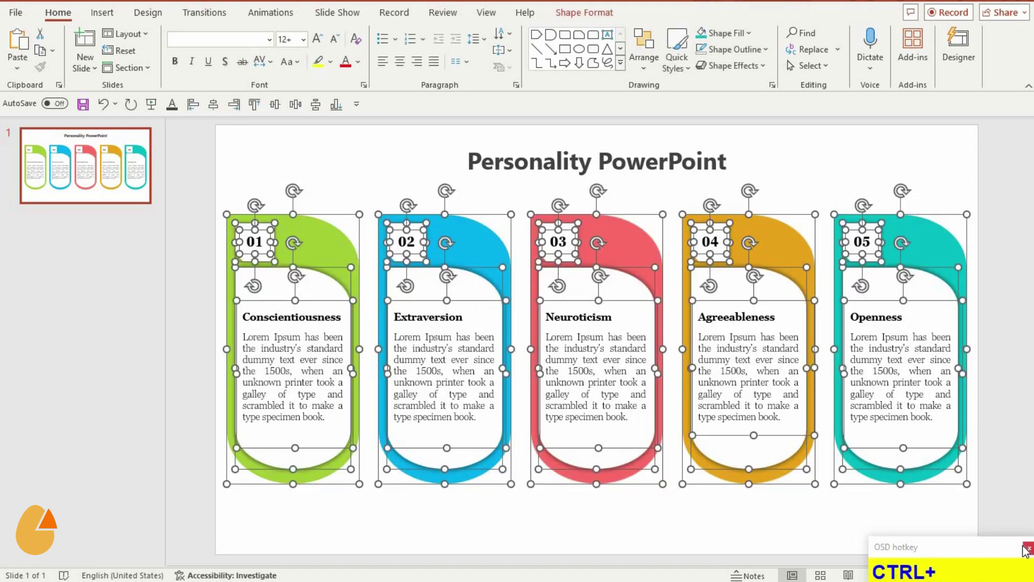
key(ctrl+g)
click(215, 111)
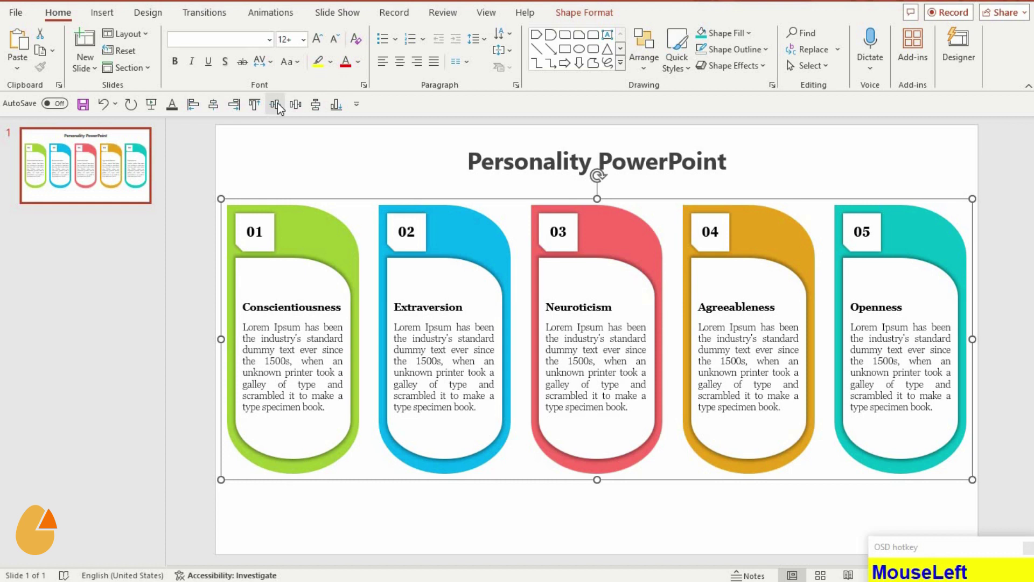
key(Down)
key(Down)
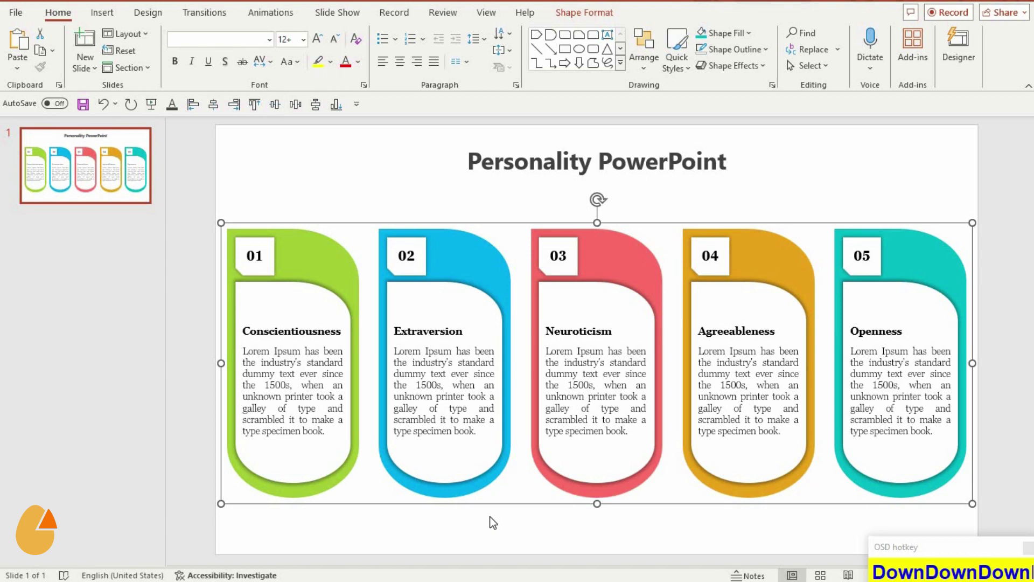
click(492, 522)
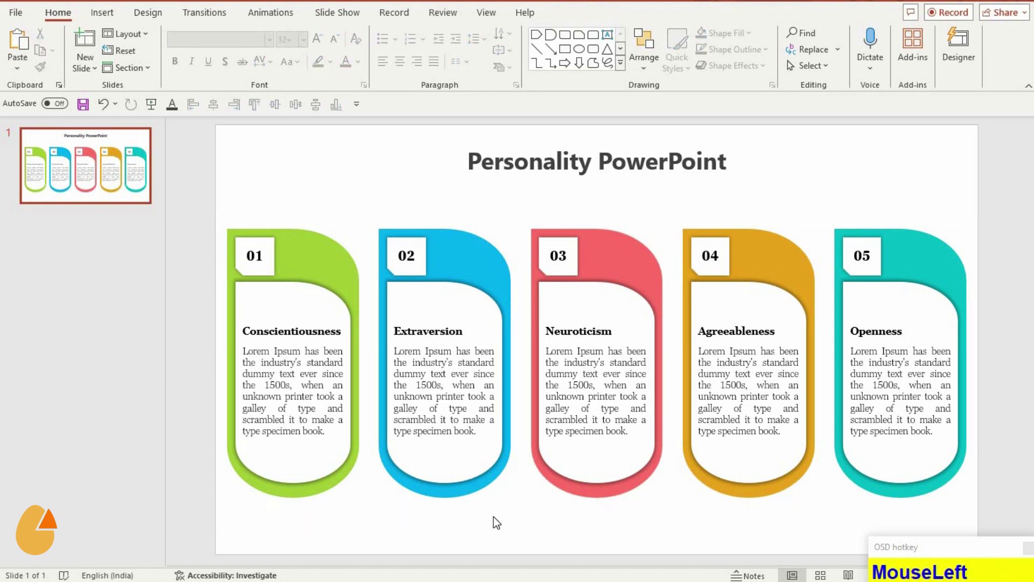